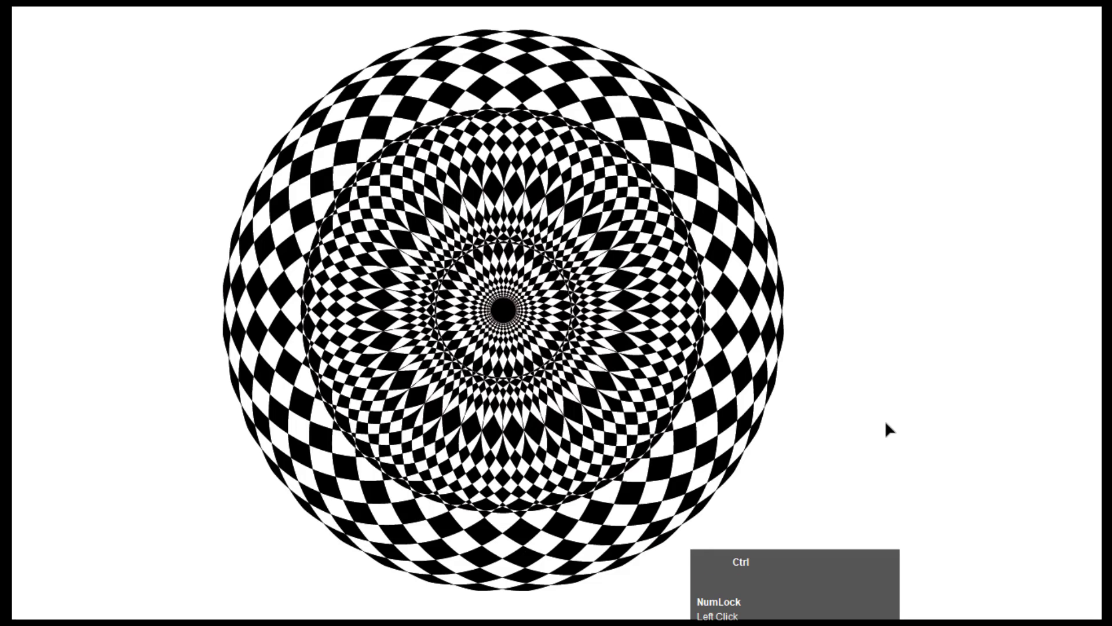
- Delete the finished checkerboard illusion, leaving the artboard empty
key("ctrl+=")
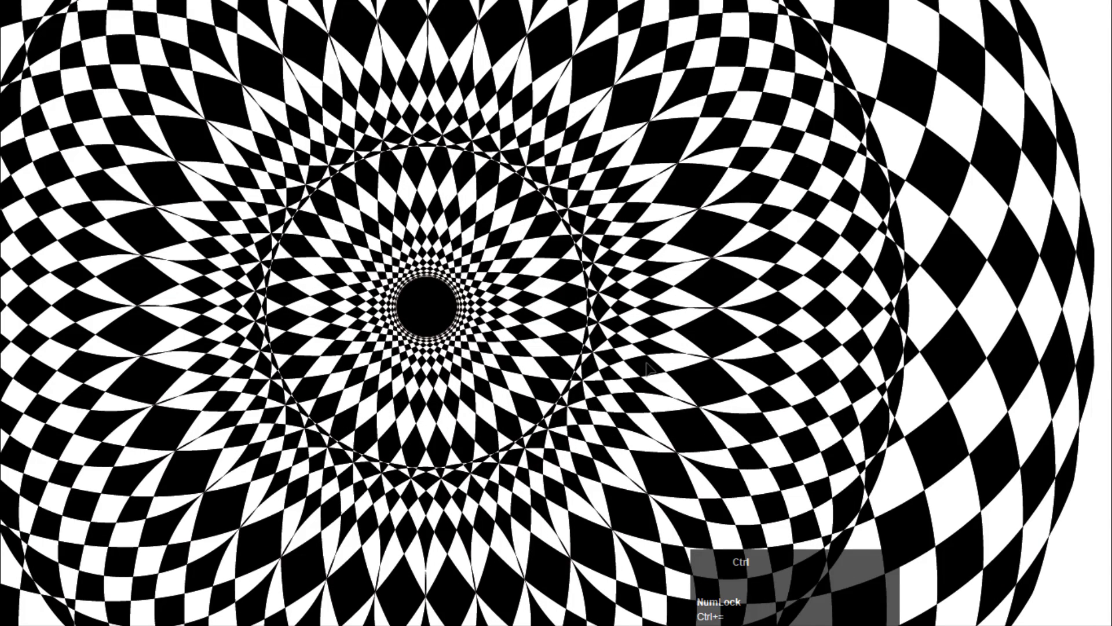
key("ctrl+-")
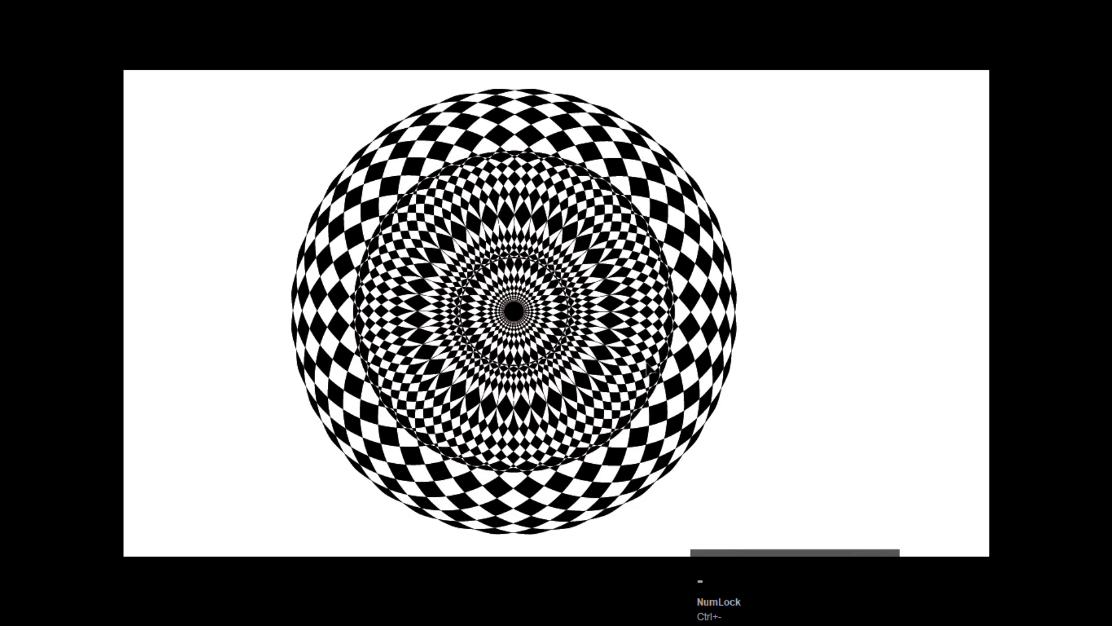
key("Escape")
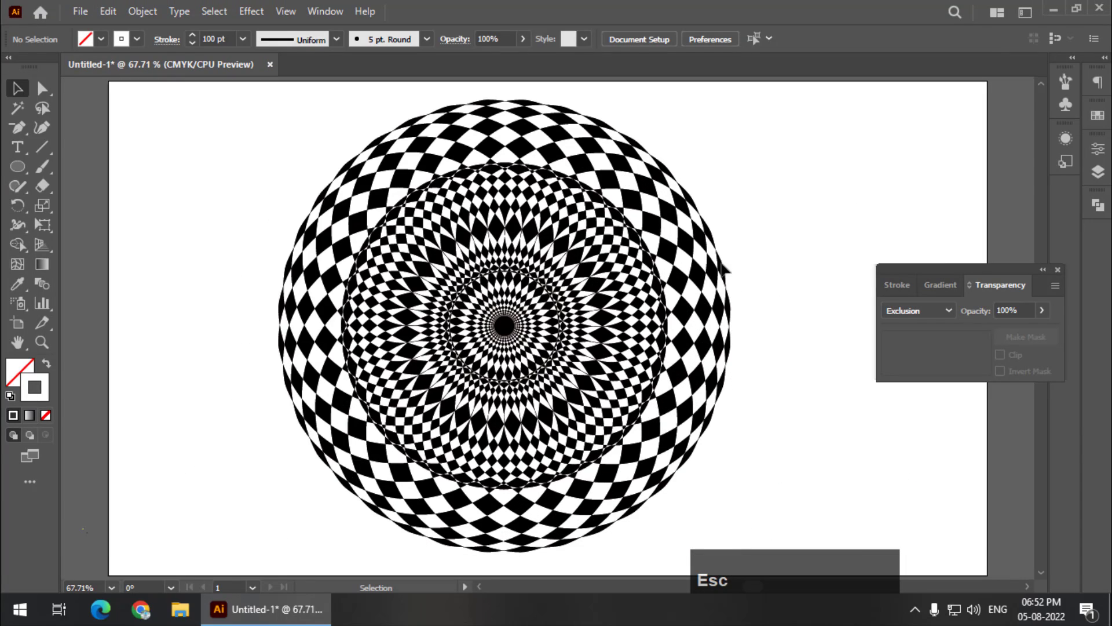
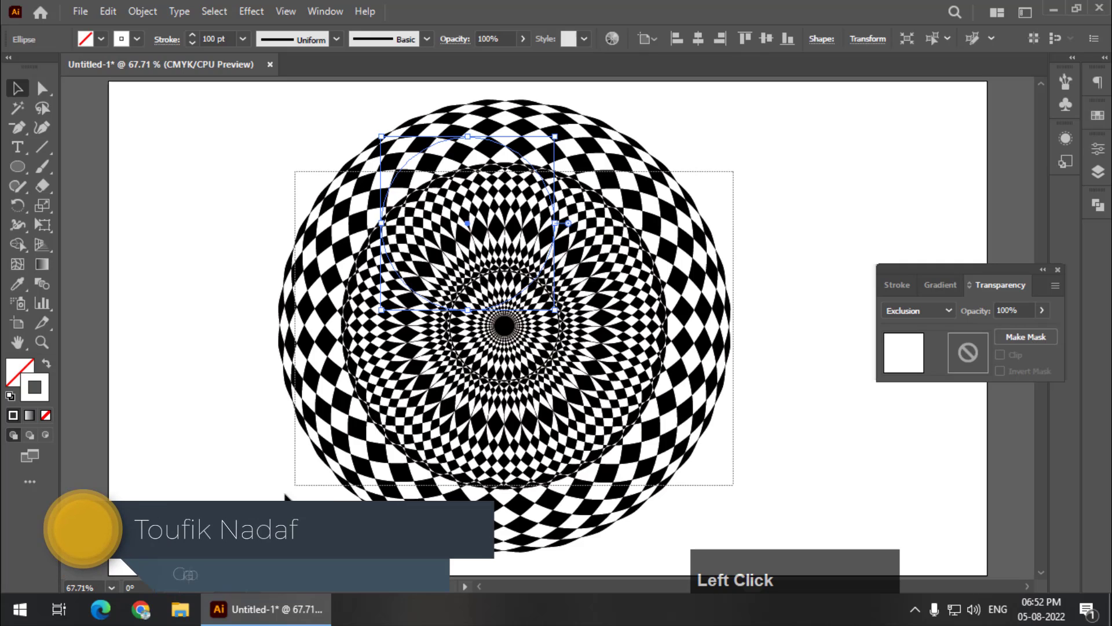
key("Delete")
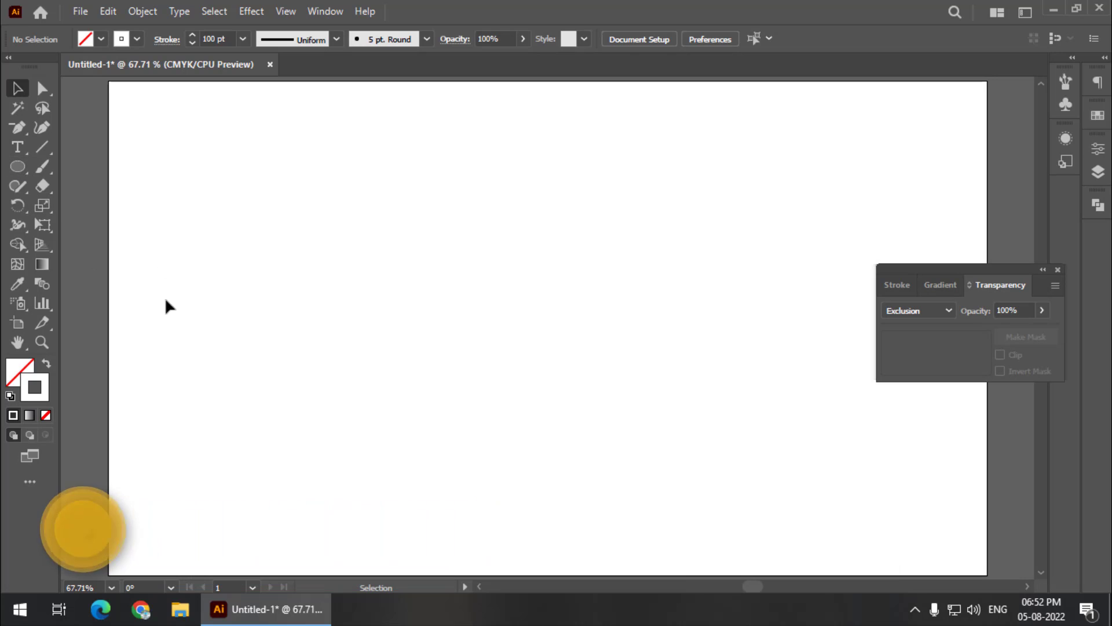
- Bring up the colour picker to set the circle's outline colour to black
left_click(50, 394)
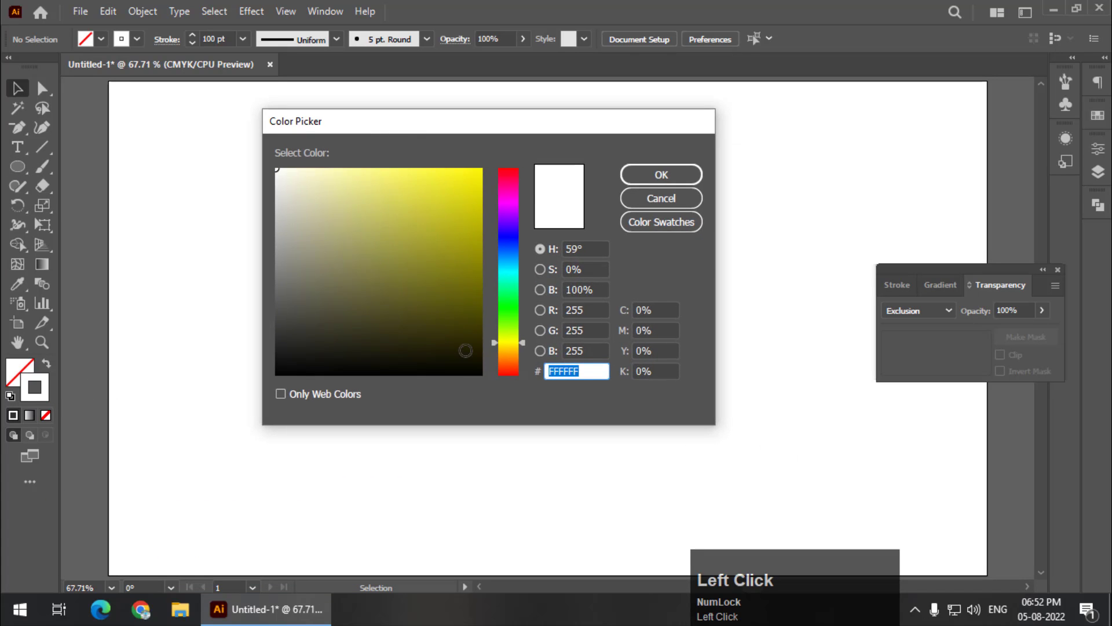
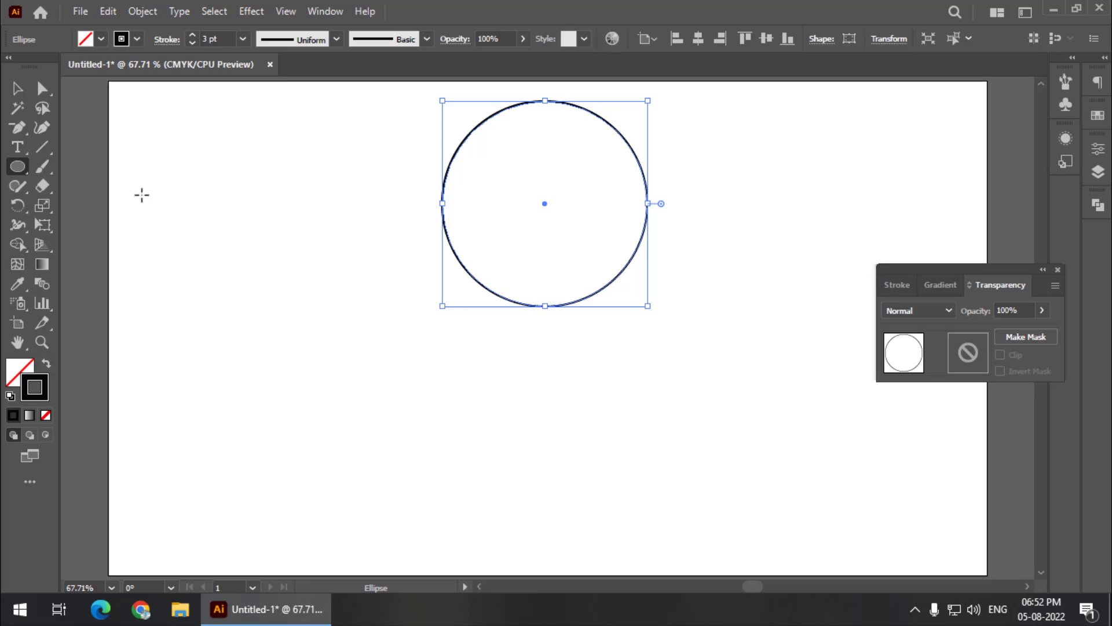
- Make a rotated copy of the circle around a pivot just below it
left_click_drag(30, 215, 94, 215)
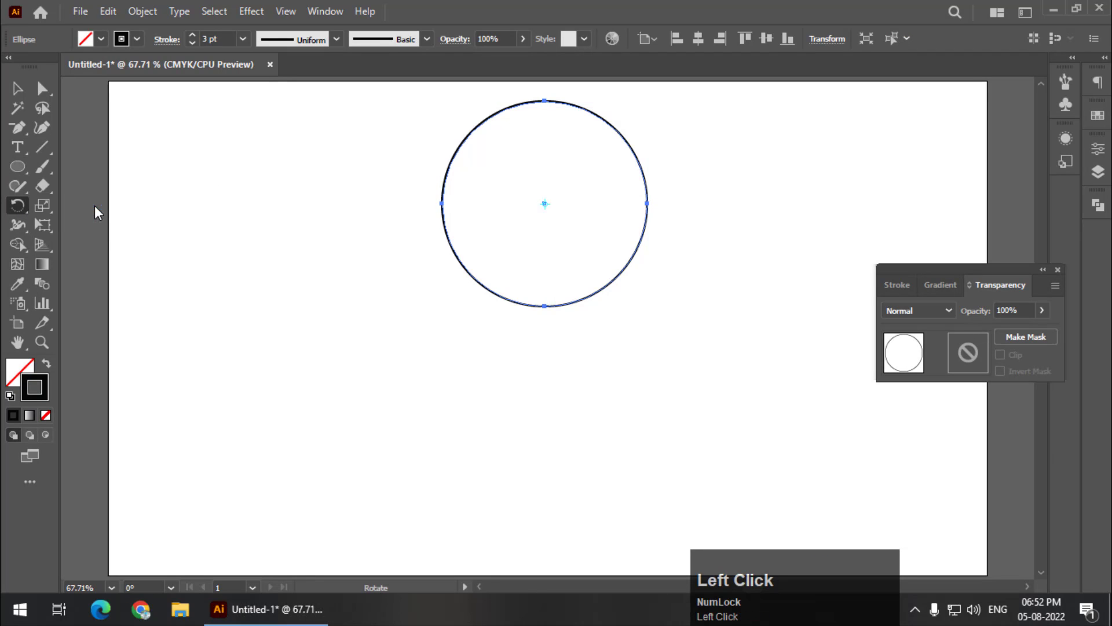
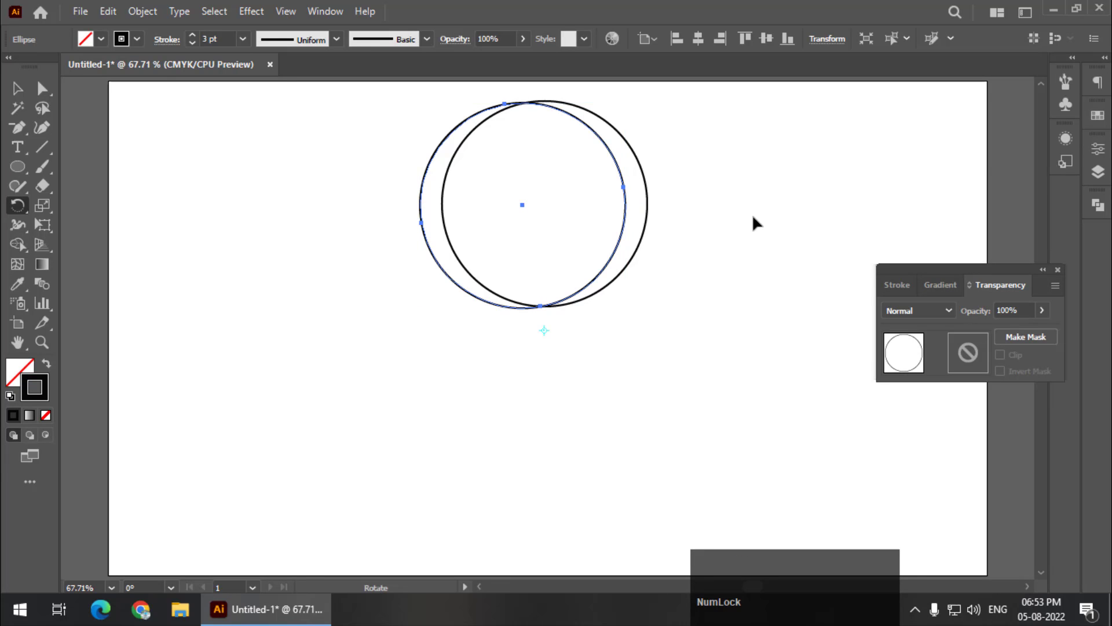
- Repeat the rotated copy (Ctrl+D) so circles fan around the pivot into a ring
key("ctrl+d")
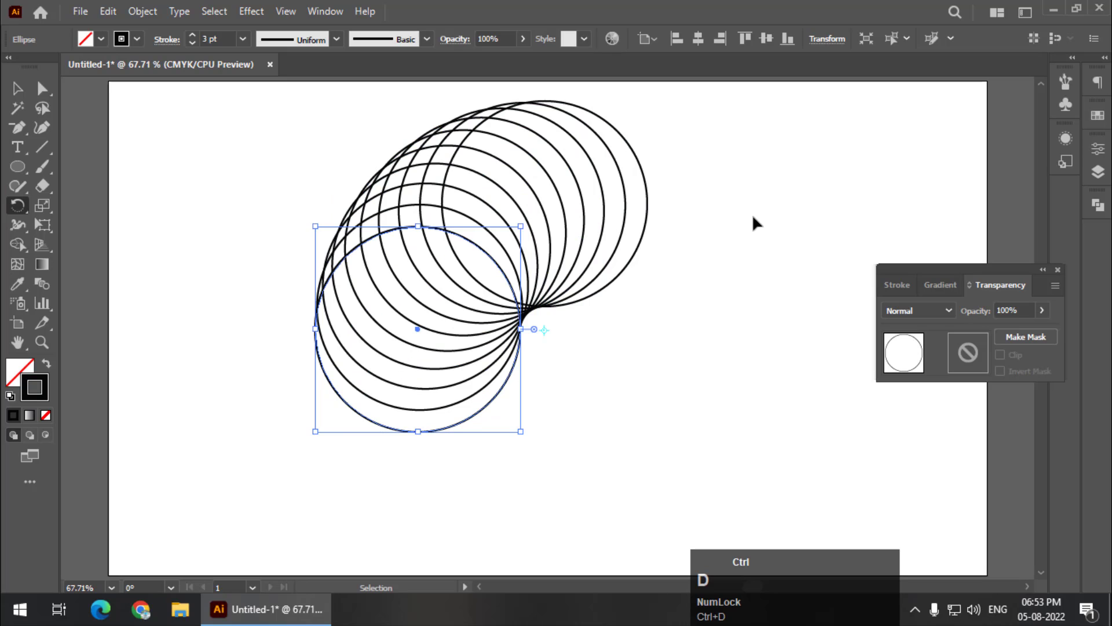